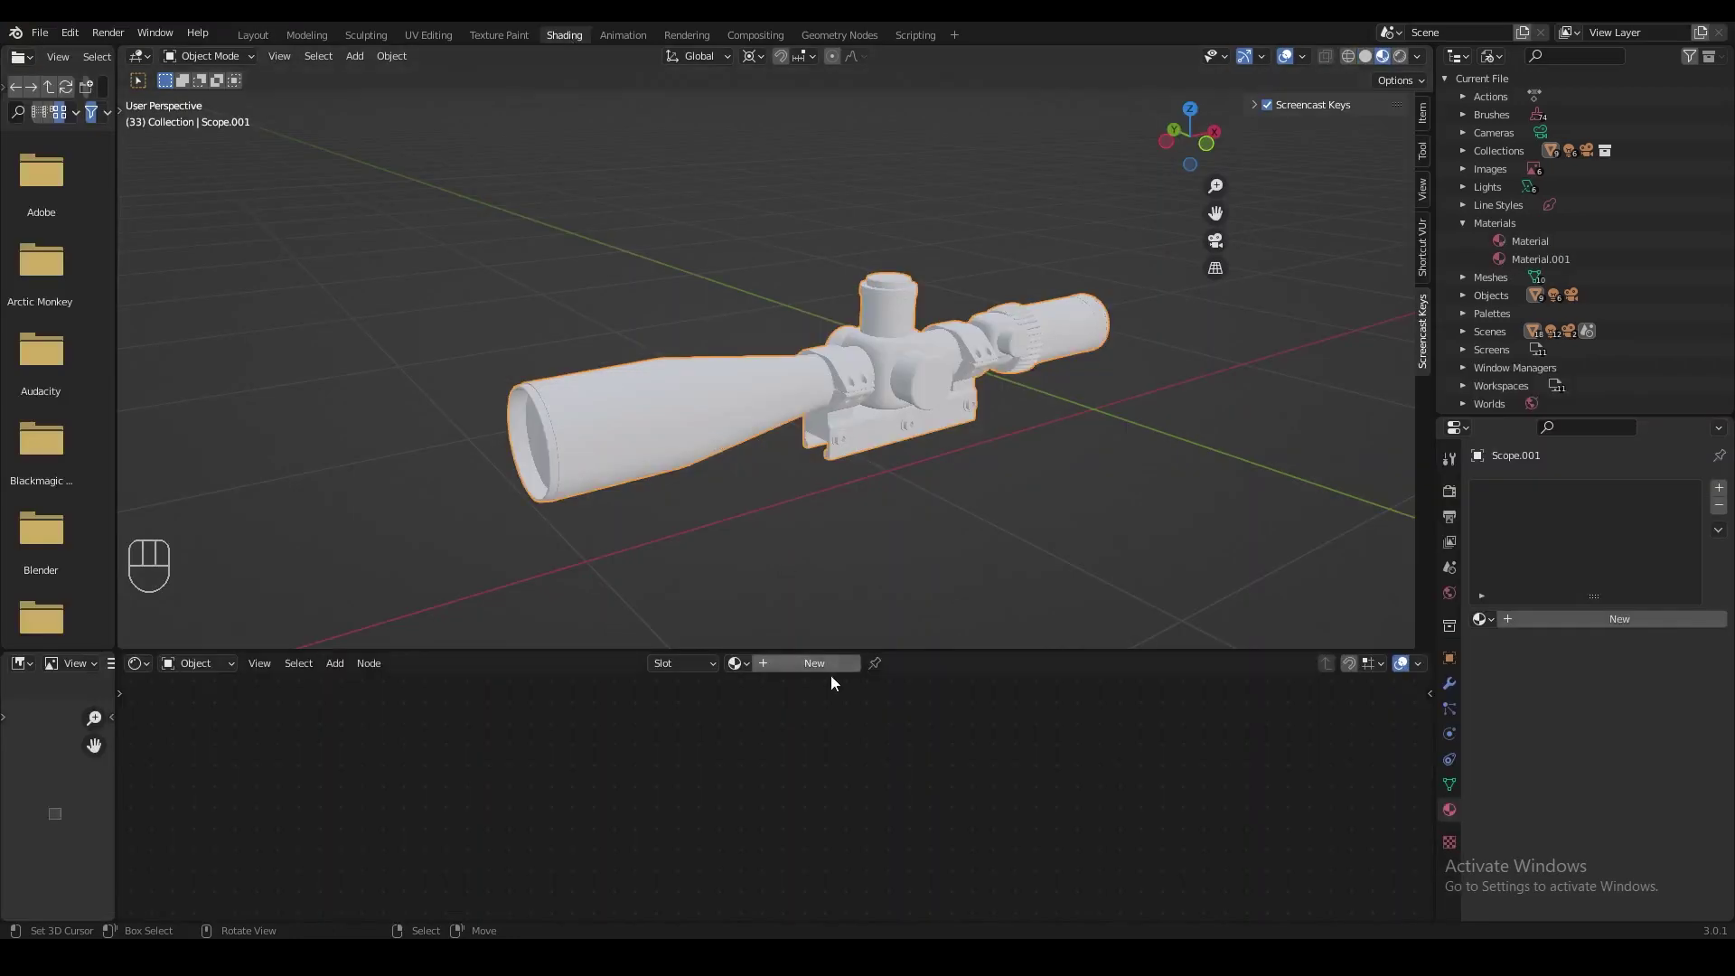
Create a new material on the scope object.
click(819, 678)
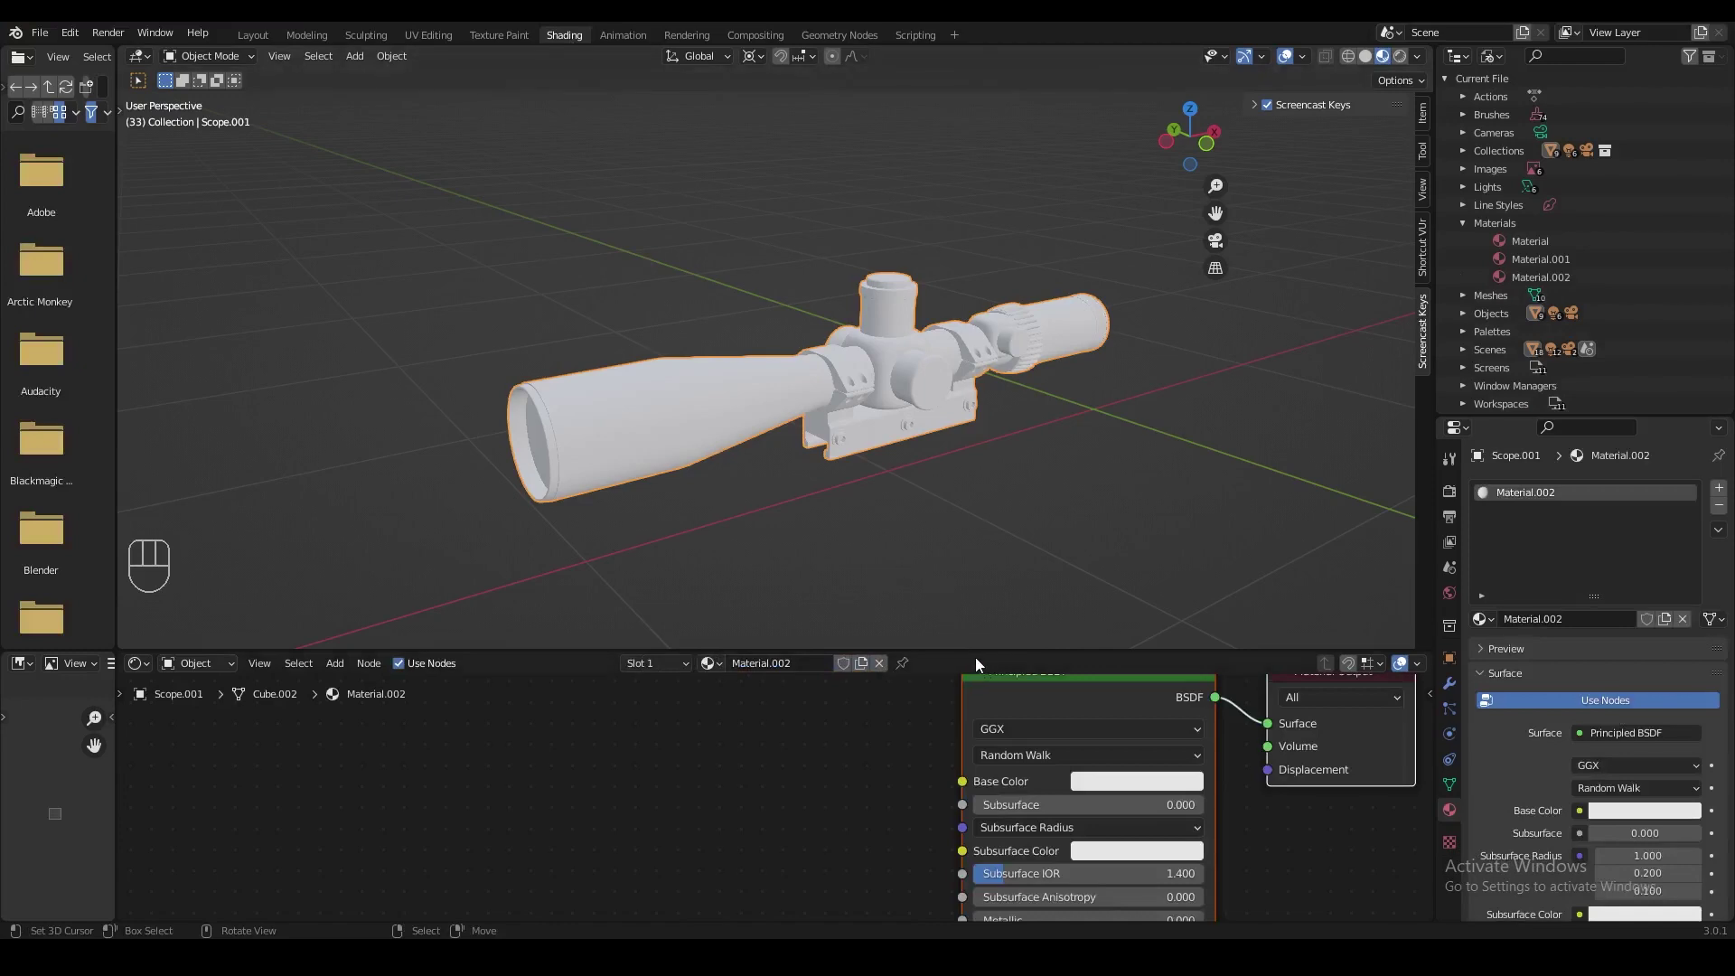
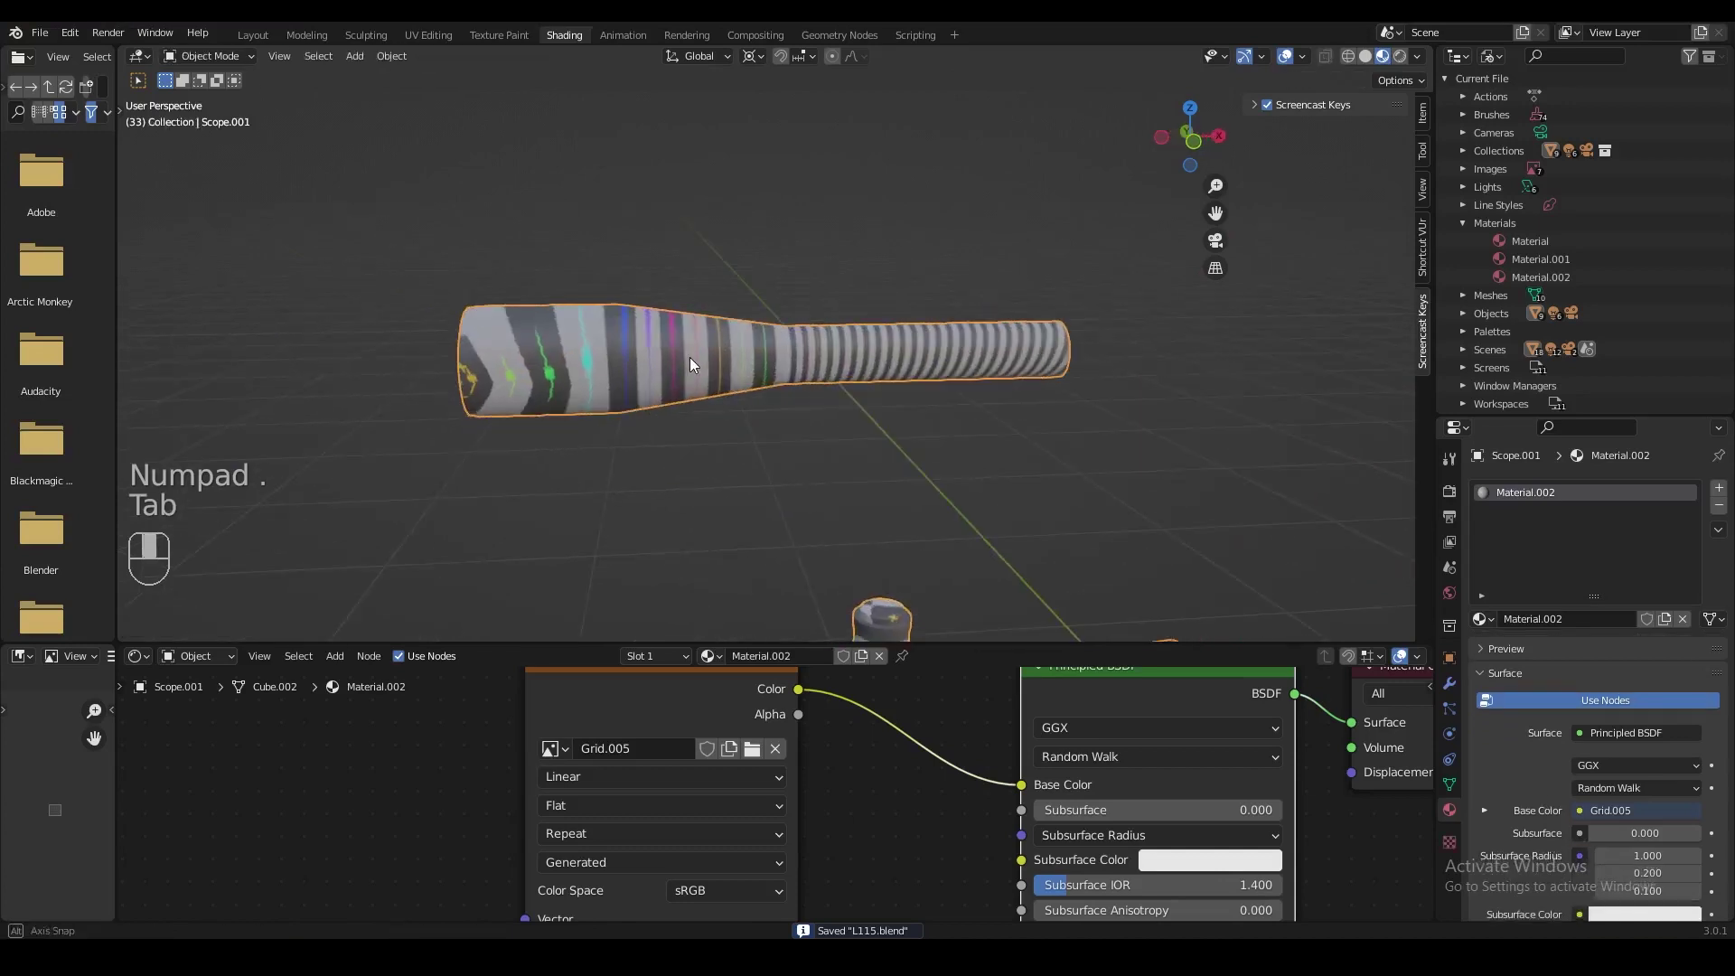
Inspect the grid-textured barrel from several angles, save, and enter Edit Mode on it.
drag(707, 366, 559, 344)
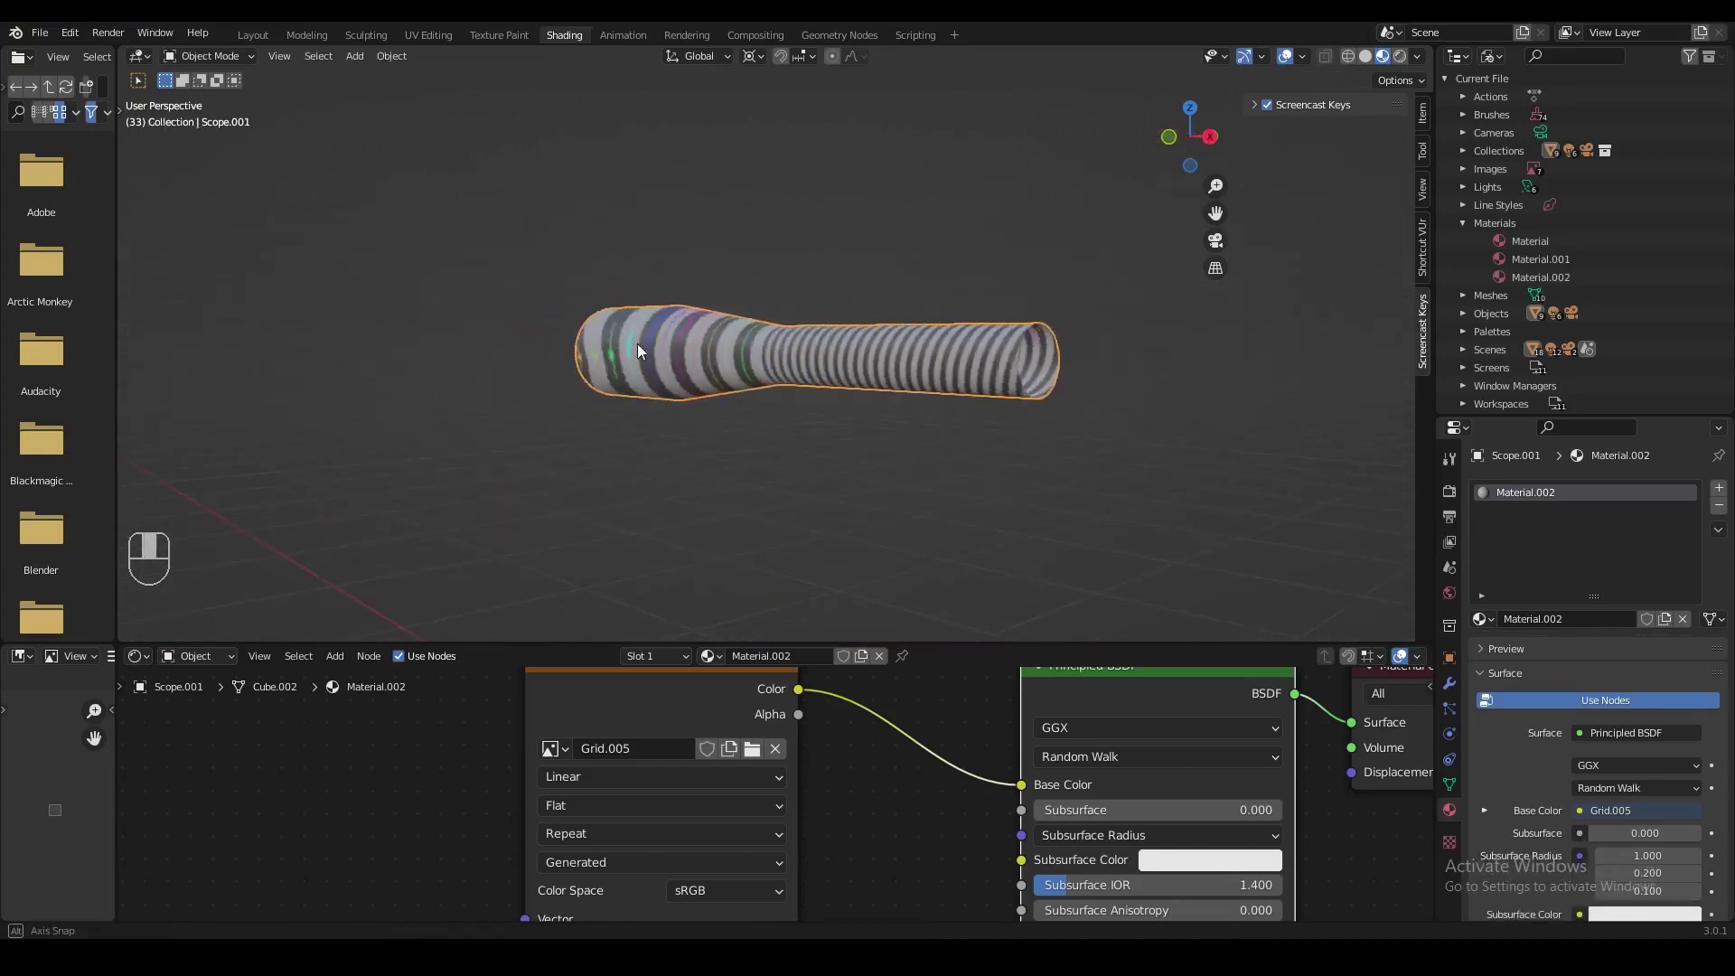
drag(796, 361, 643, 360)
key(ctrl+s)
drag(665, 357, 637, 352)
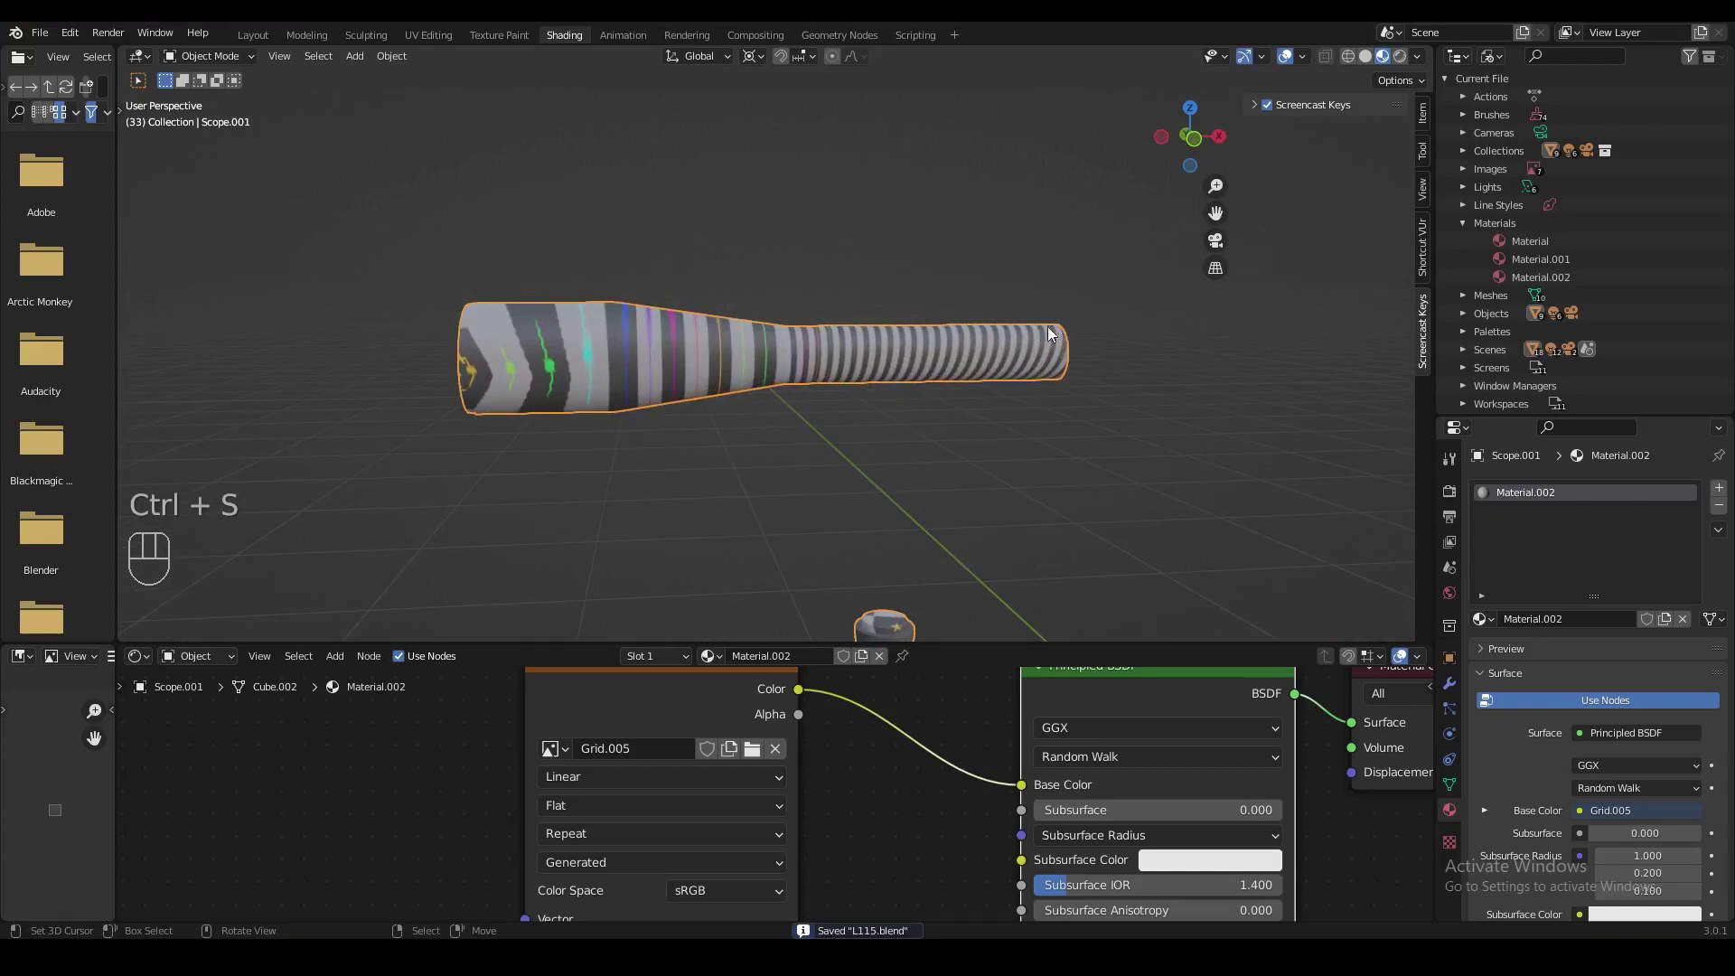
middle_click(902, 336)
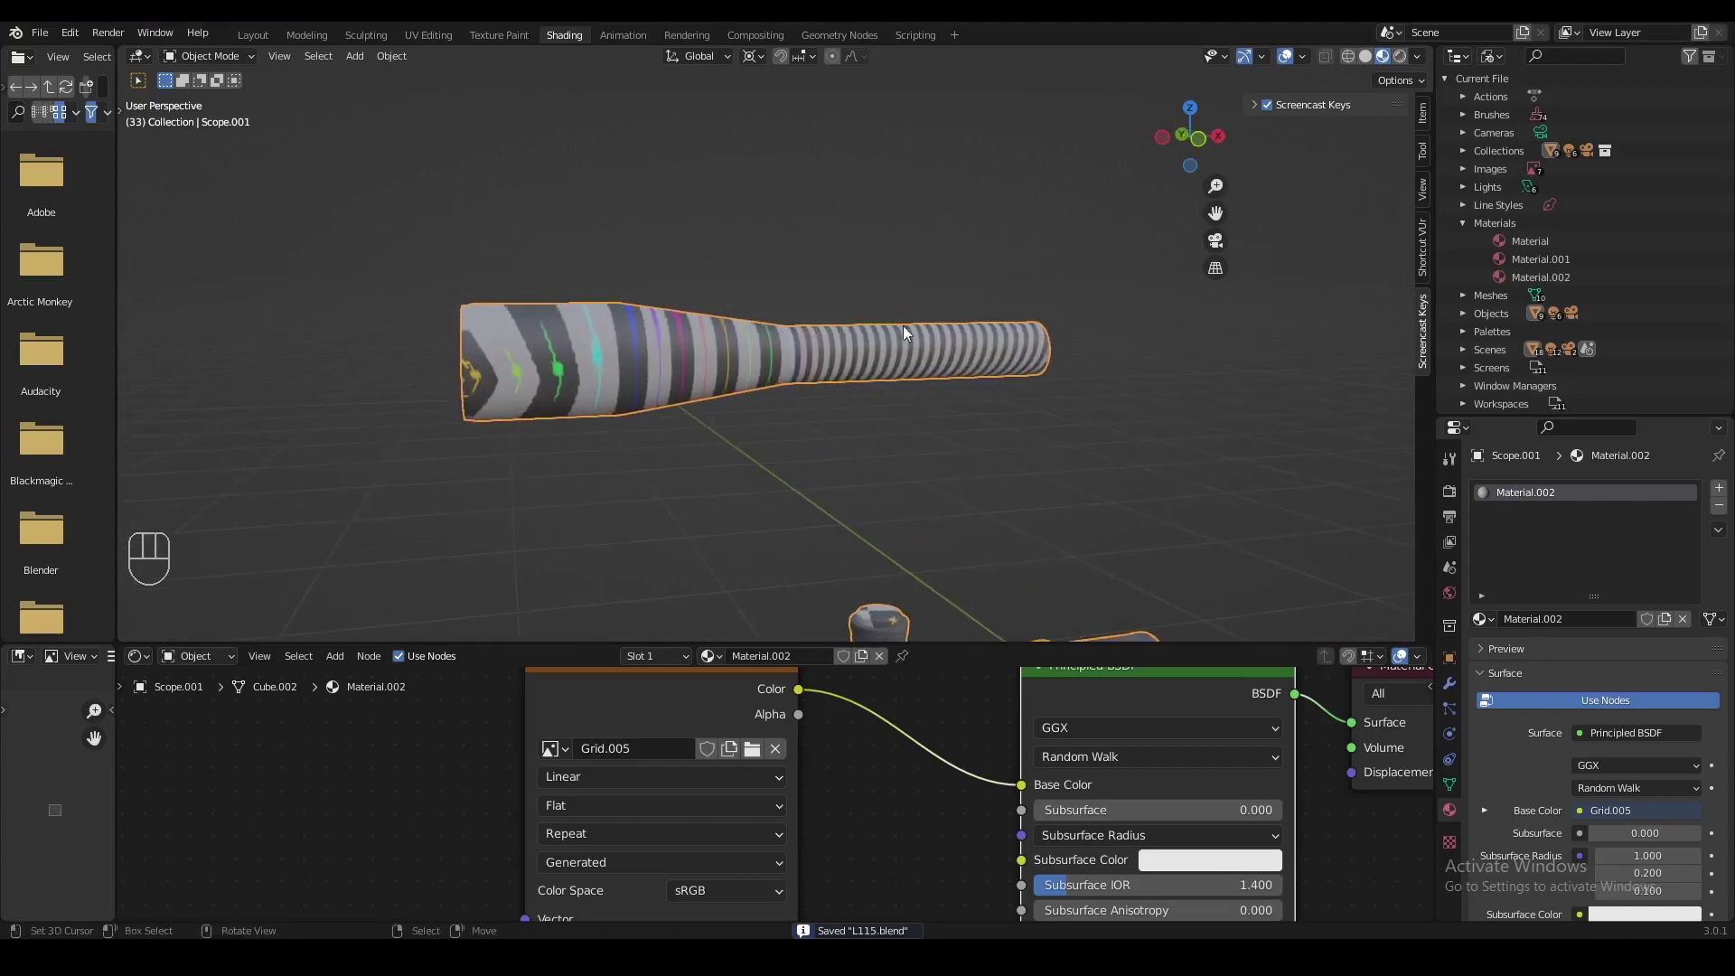
drag(659, 334, 883, 352)
middle_click(867, 351)
key(ctrl+s)
middle_click(694, 380)
key(Tab)
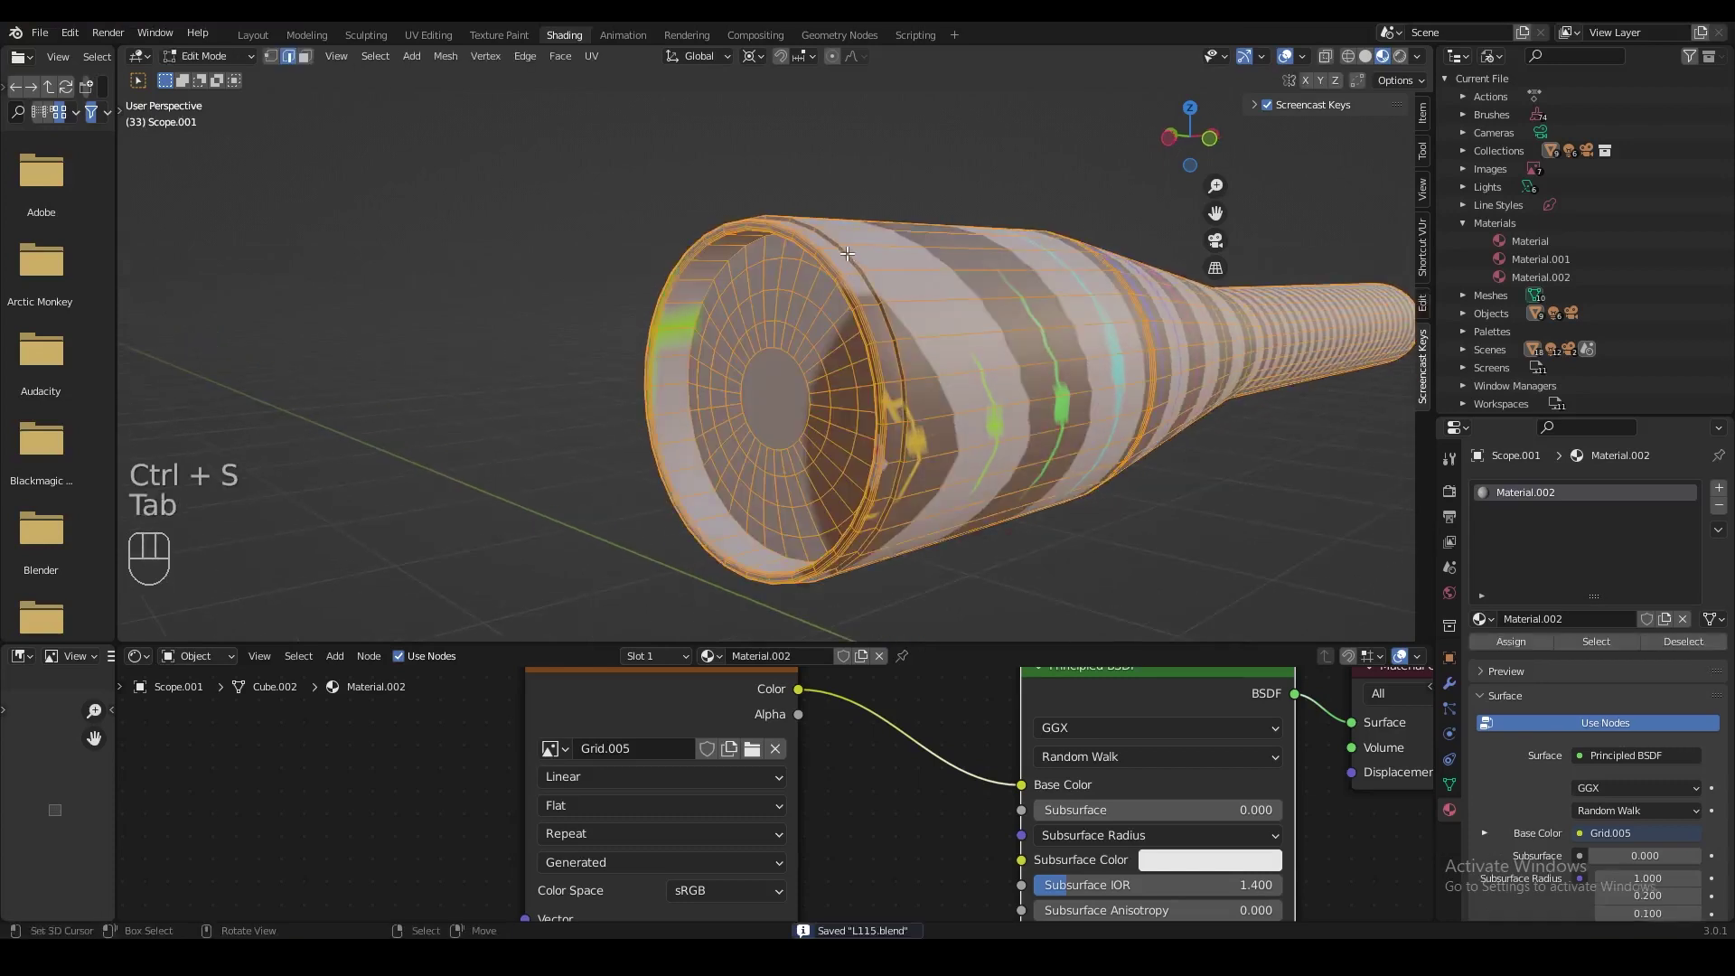
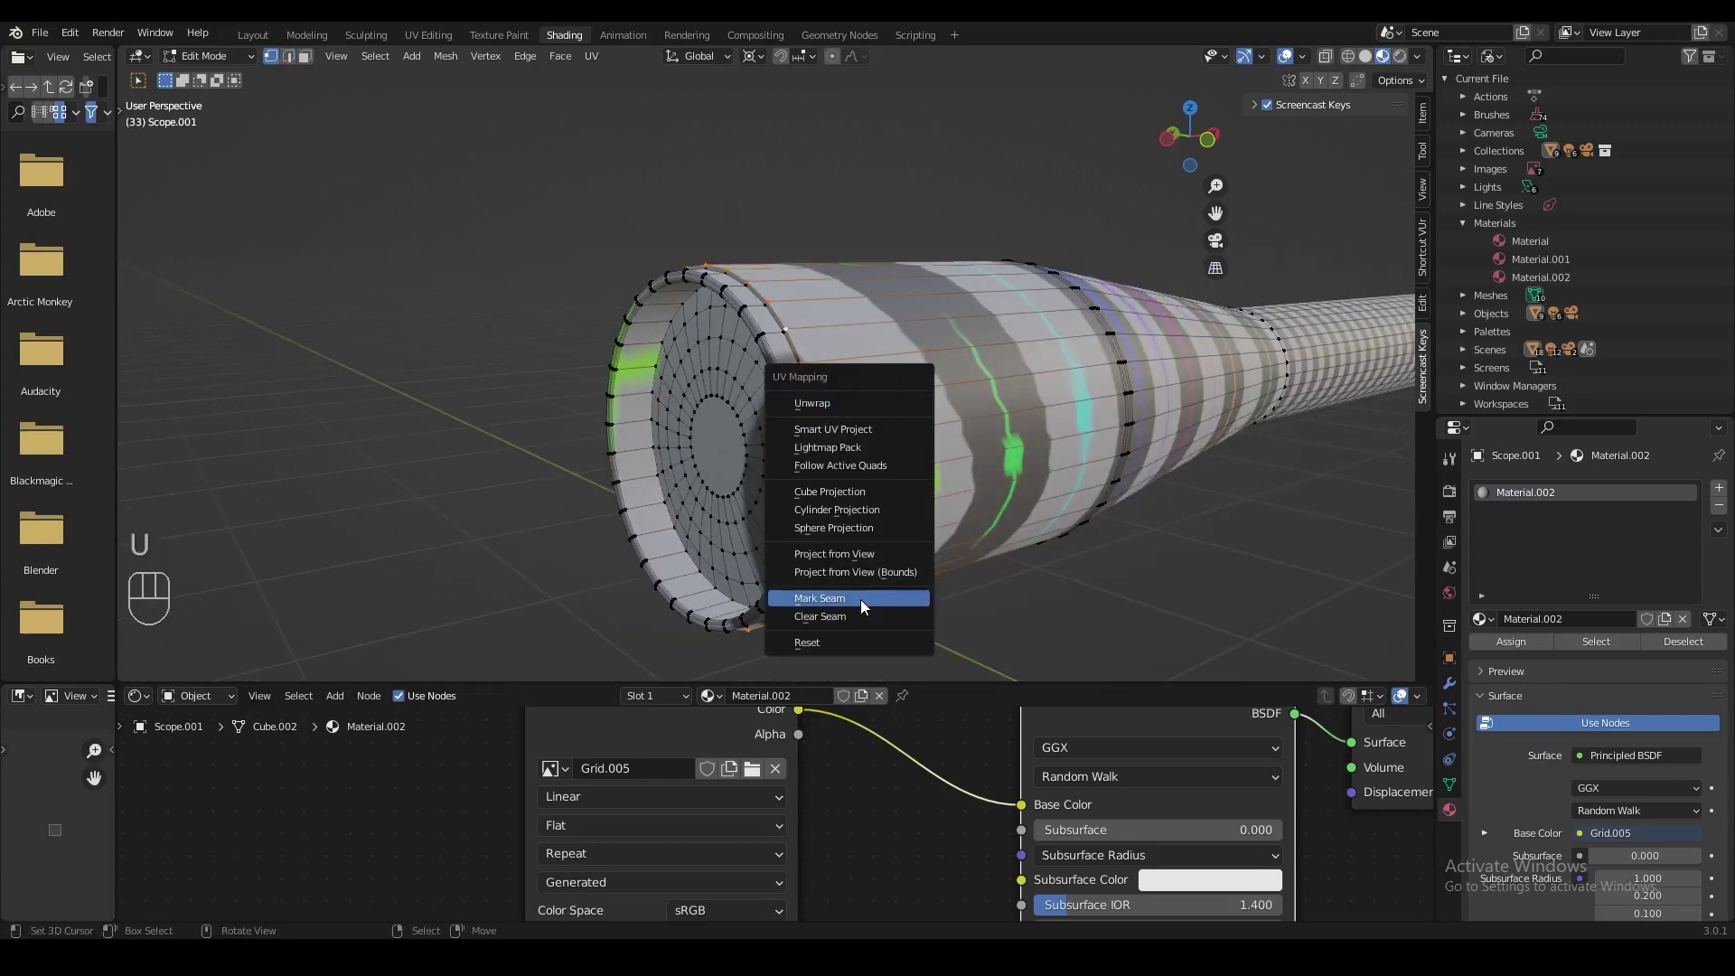
Toggle X-ray display to select through the barrel's geometry for seam marking.
key(z)
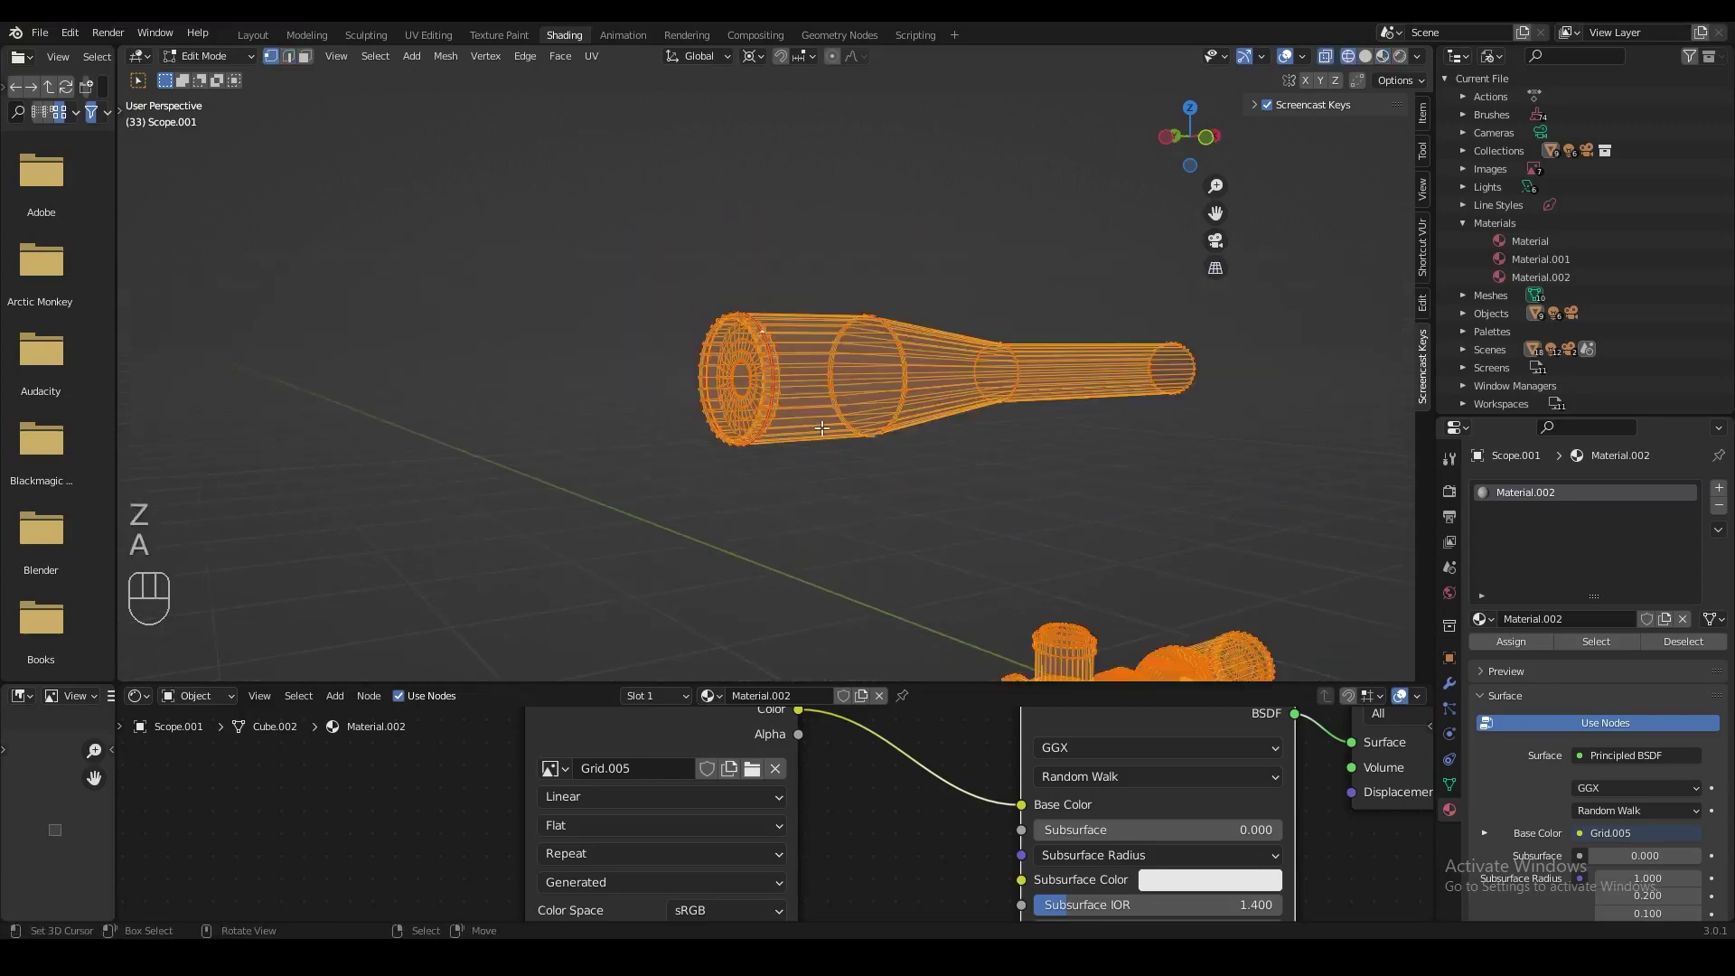
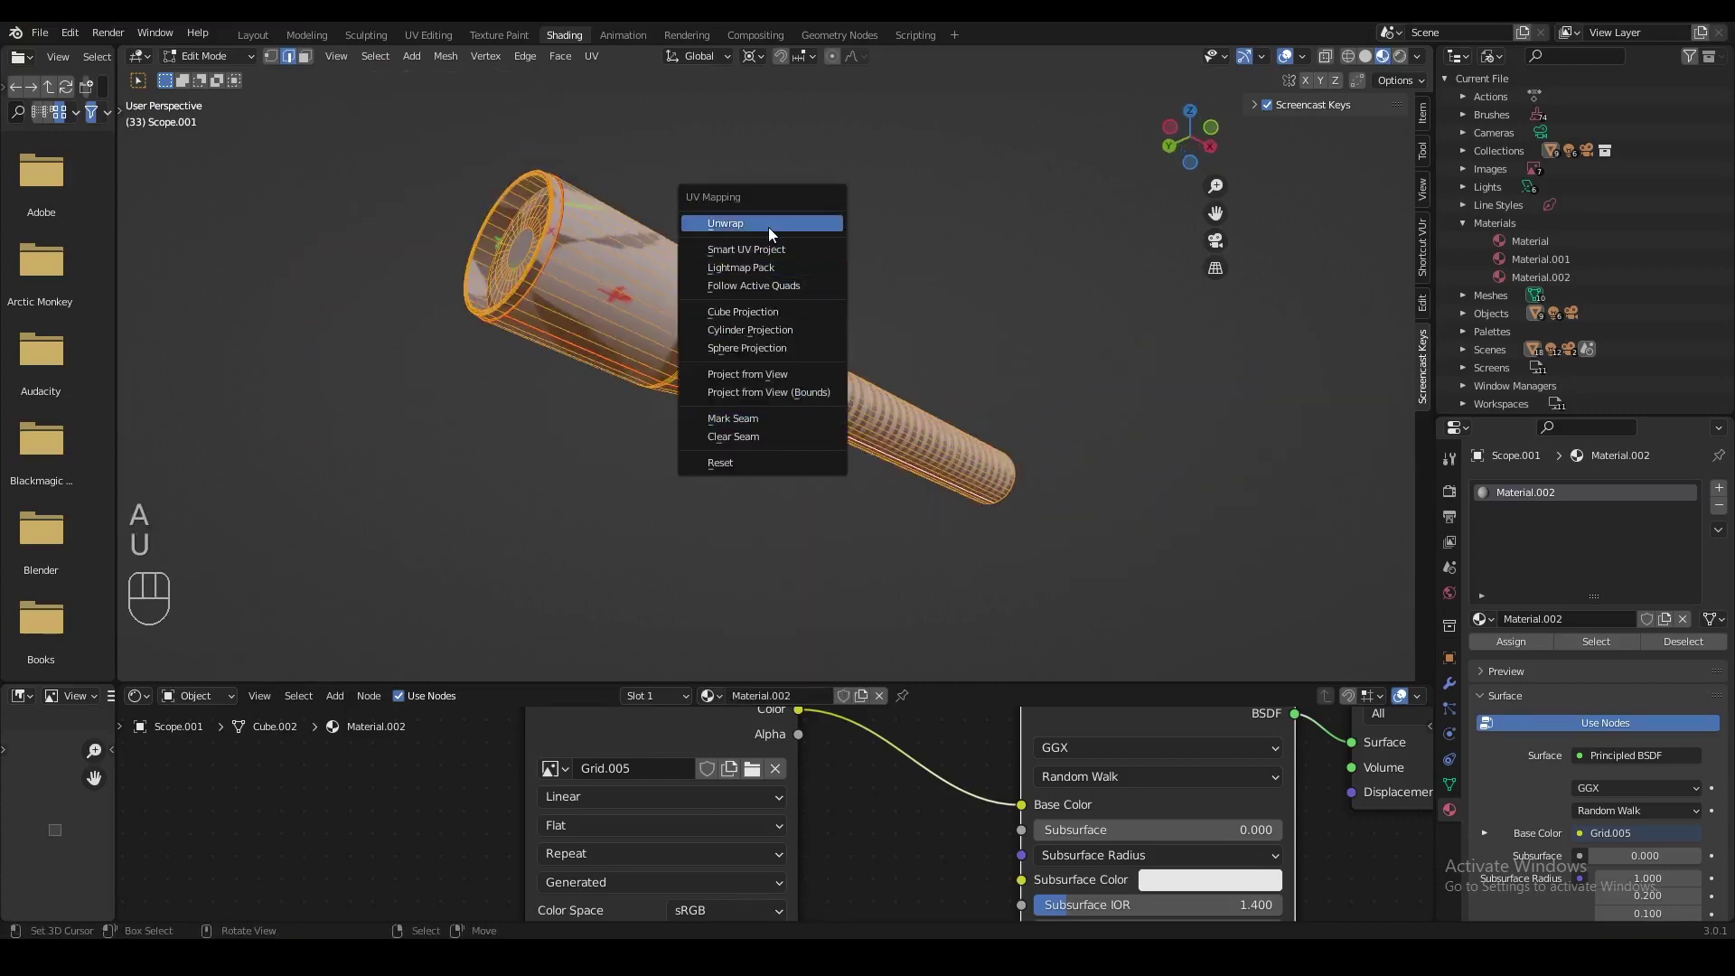
Return to Object Mode to view the unwrapped barrel's even checker, then save the file.
key(Tab)
drag(798, 410, 684, 444)
drag(834, 404, 615, 424)
middle_click(769, 392)
key(ctrl+s)
key(Tab)
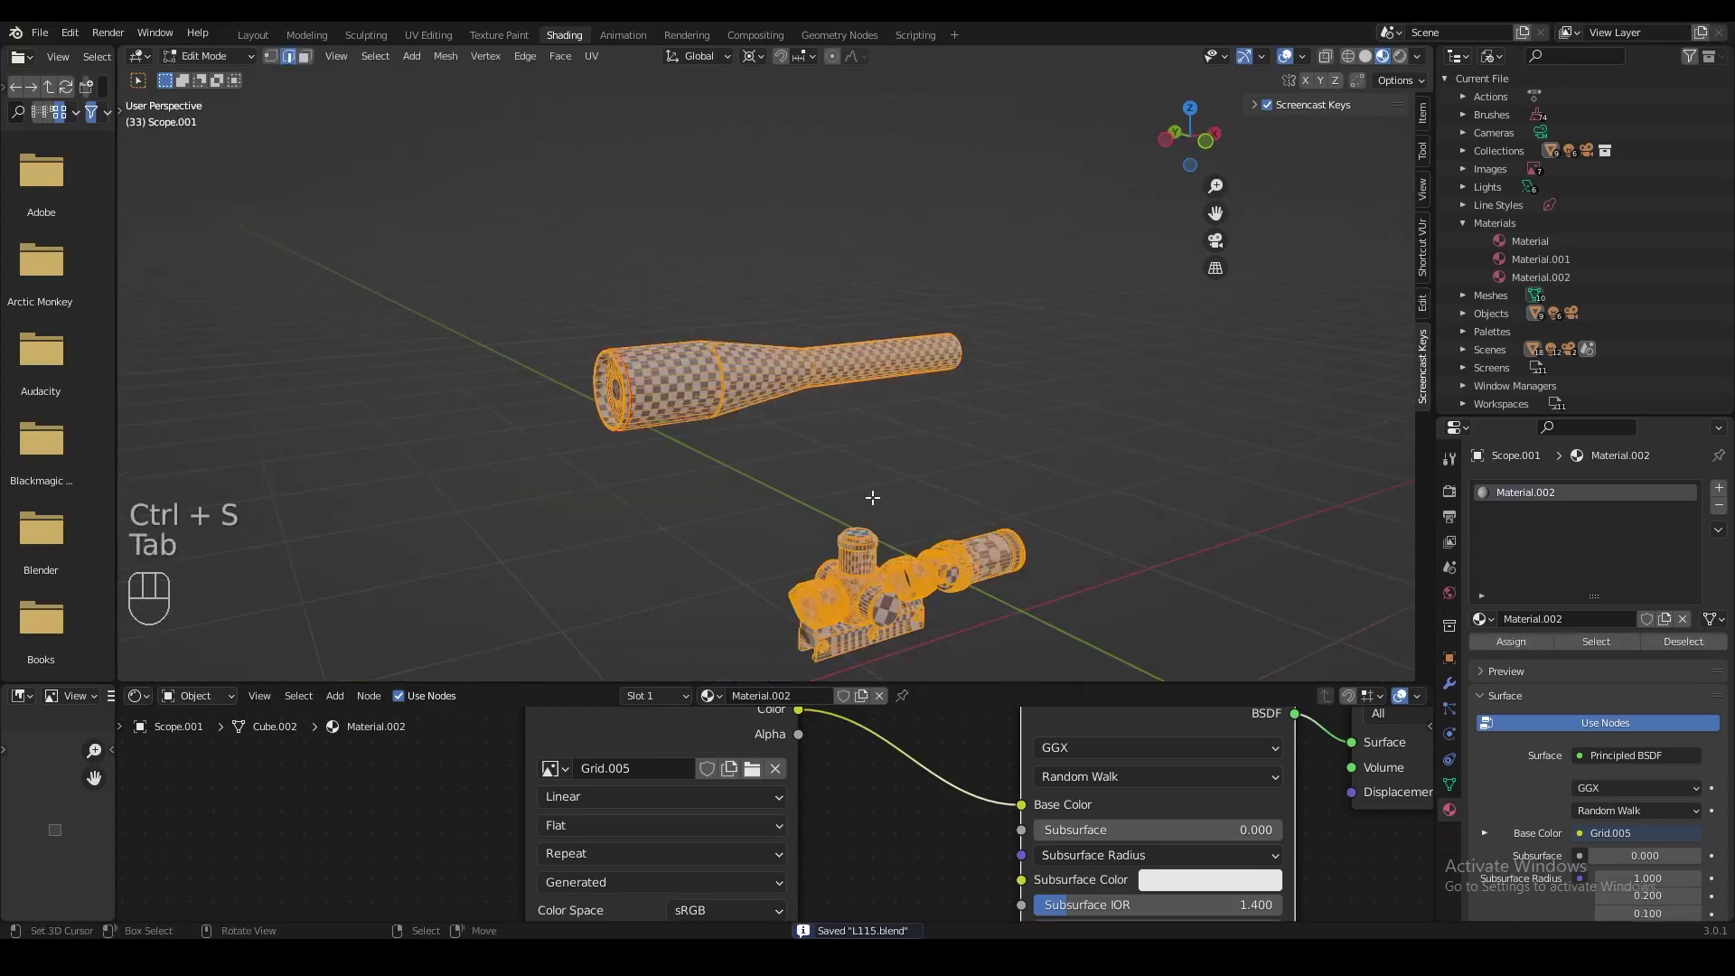
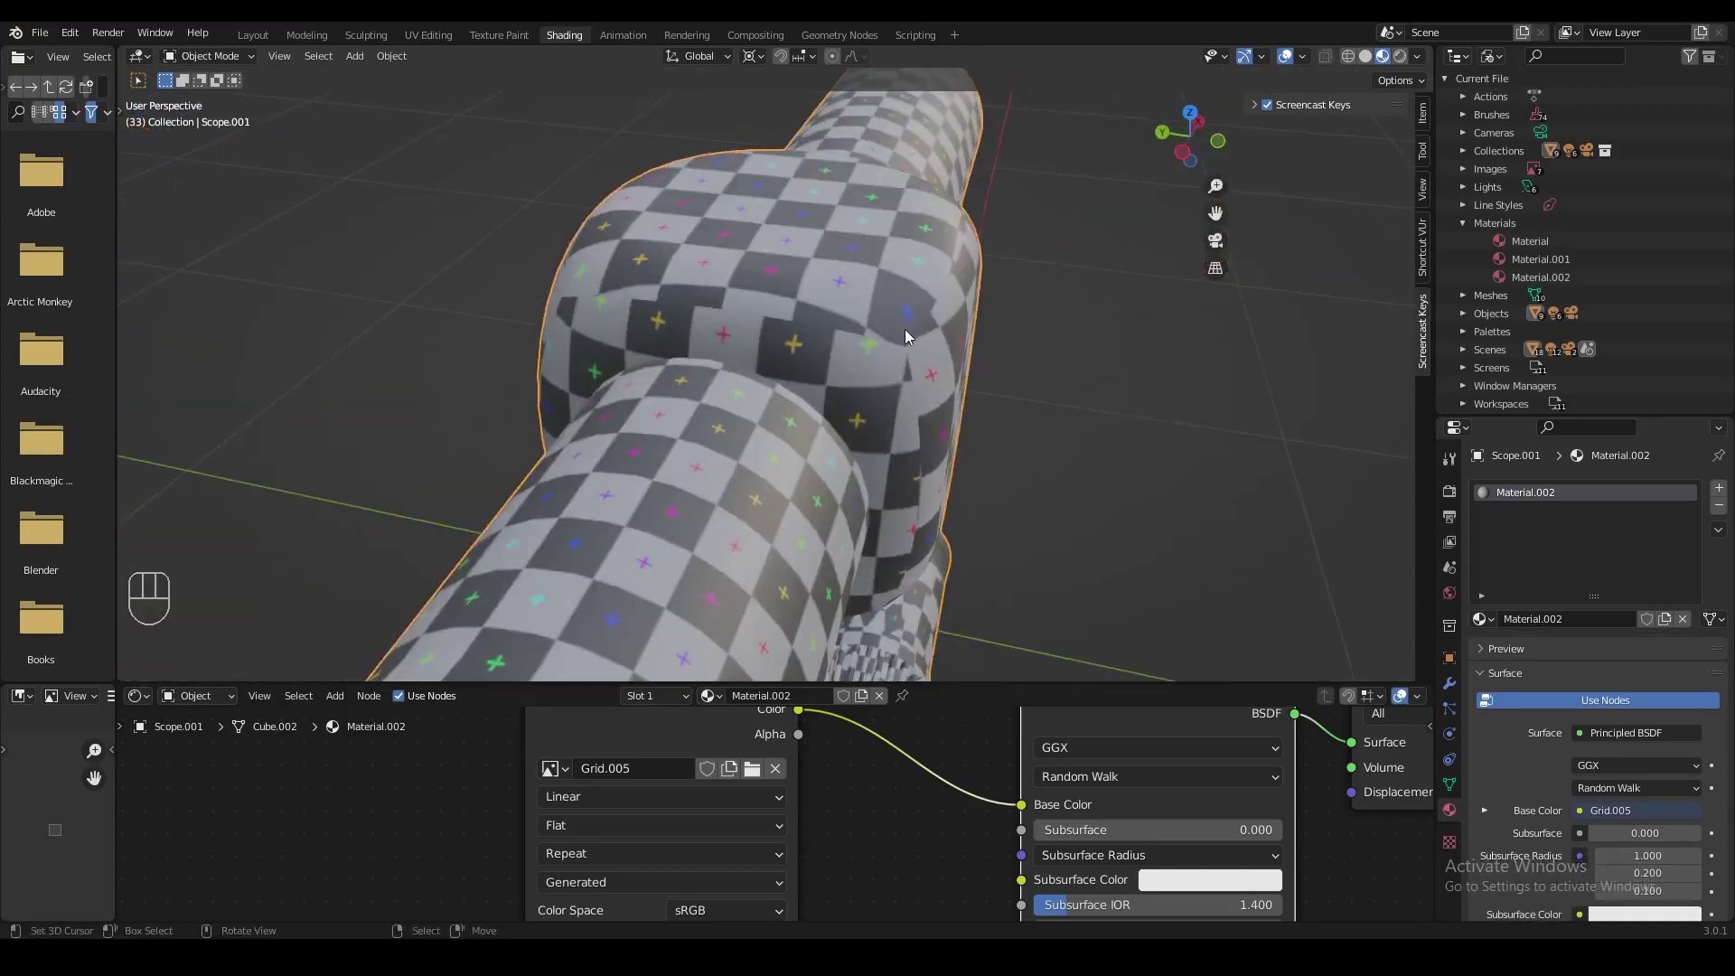
Inspect the checker on the barrel and its bulge up close, then save.
click(875, 343)
drag(834, 337, 734, 328)
drag(819, 309, 710, 316)
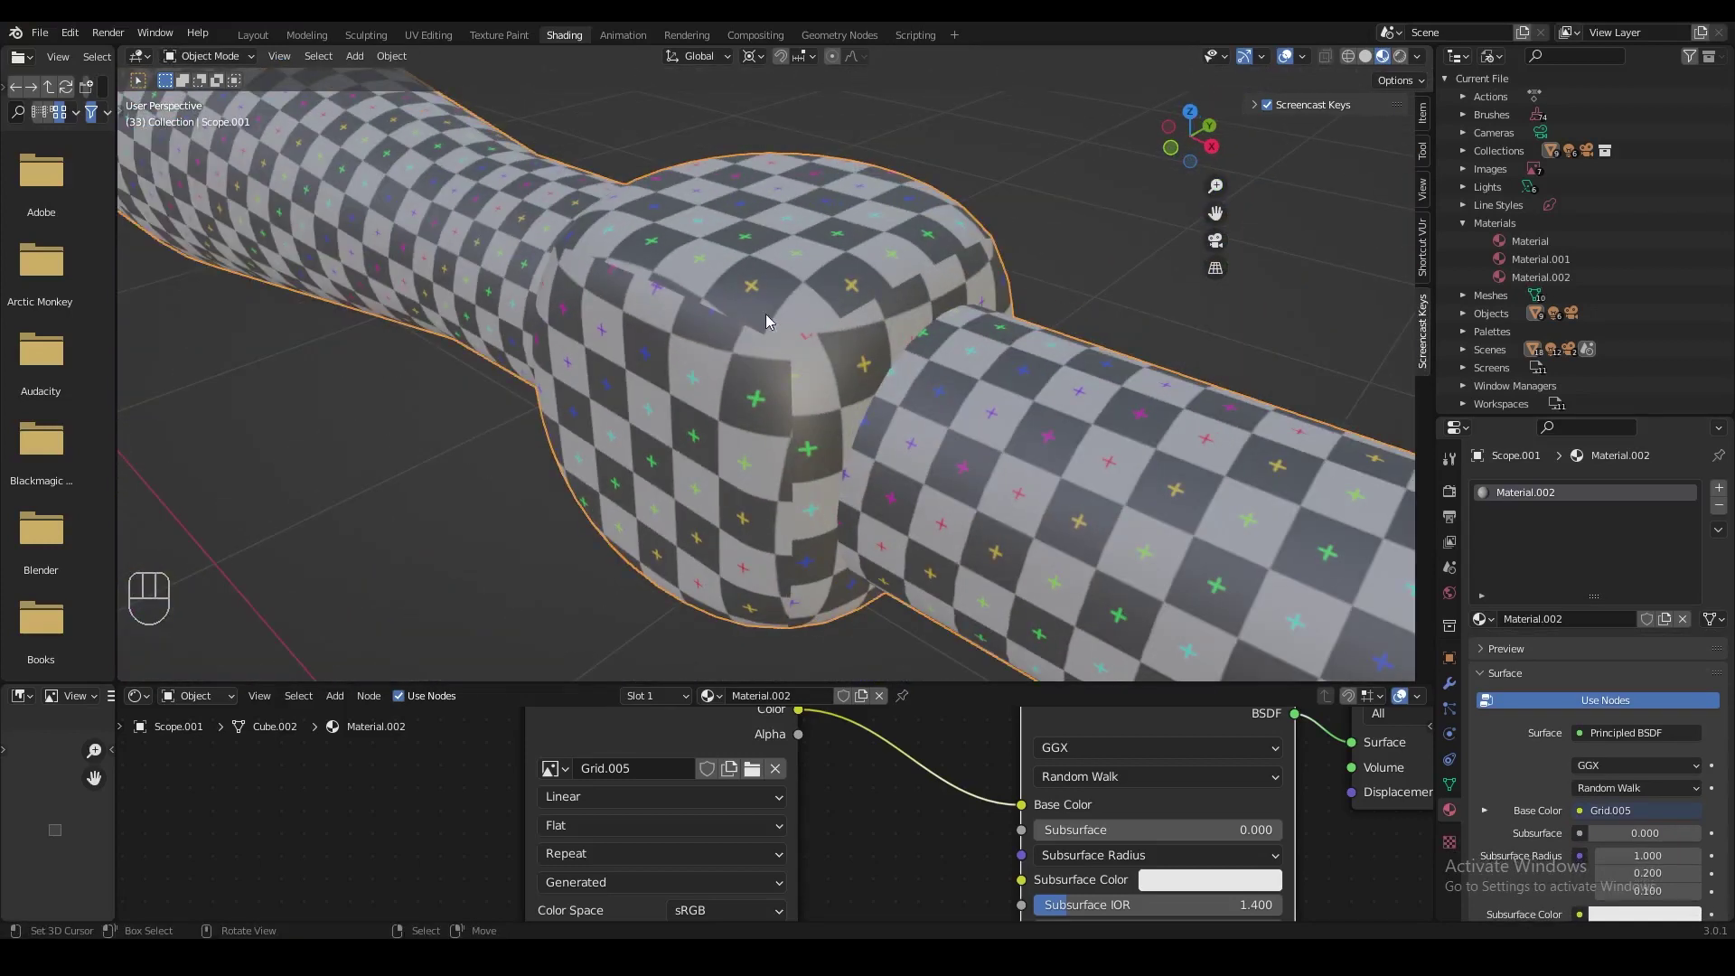
middle_click(853, 347)
drag(859, 334, 751, 347)
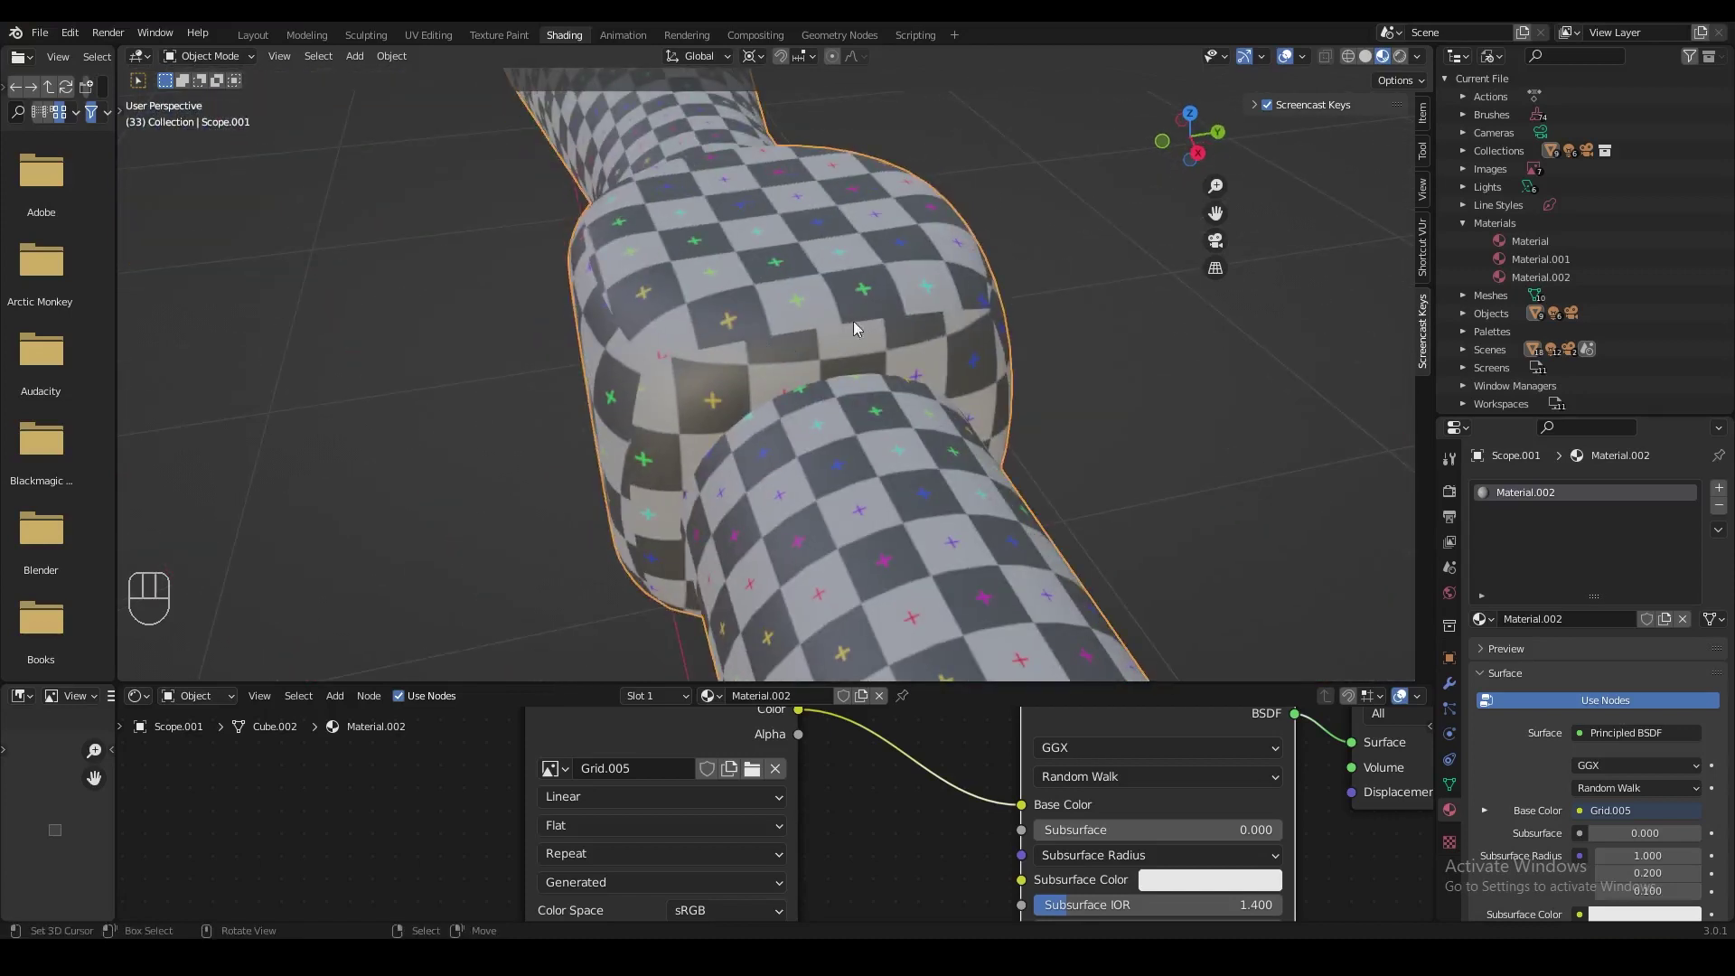
drag(902, 334, 1017, 335)
key(ctrl+s)
drag(813, 357, 874, 351)
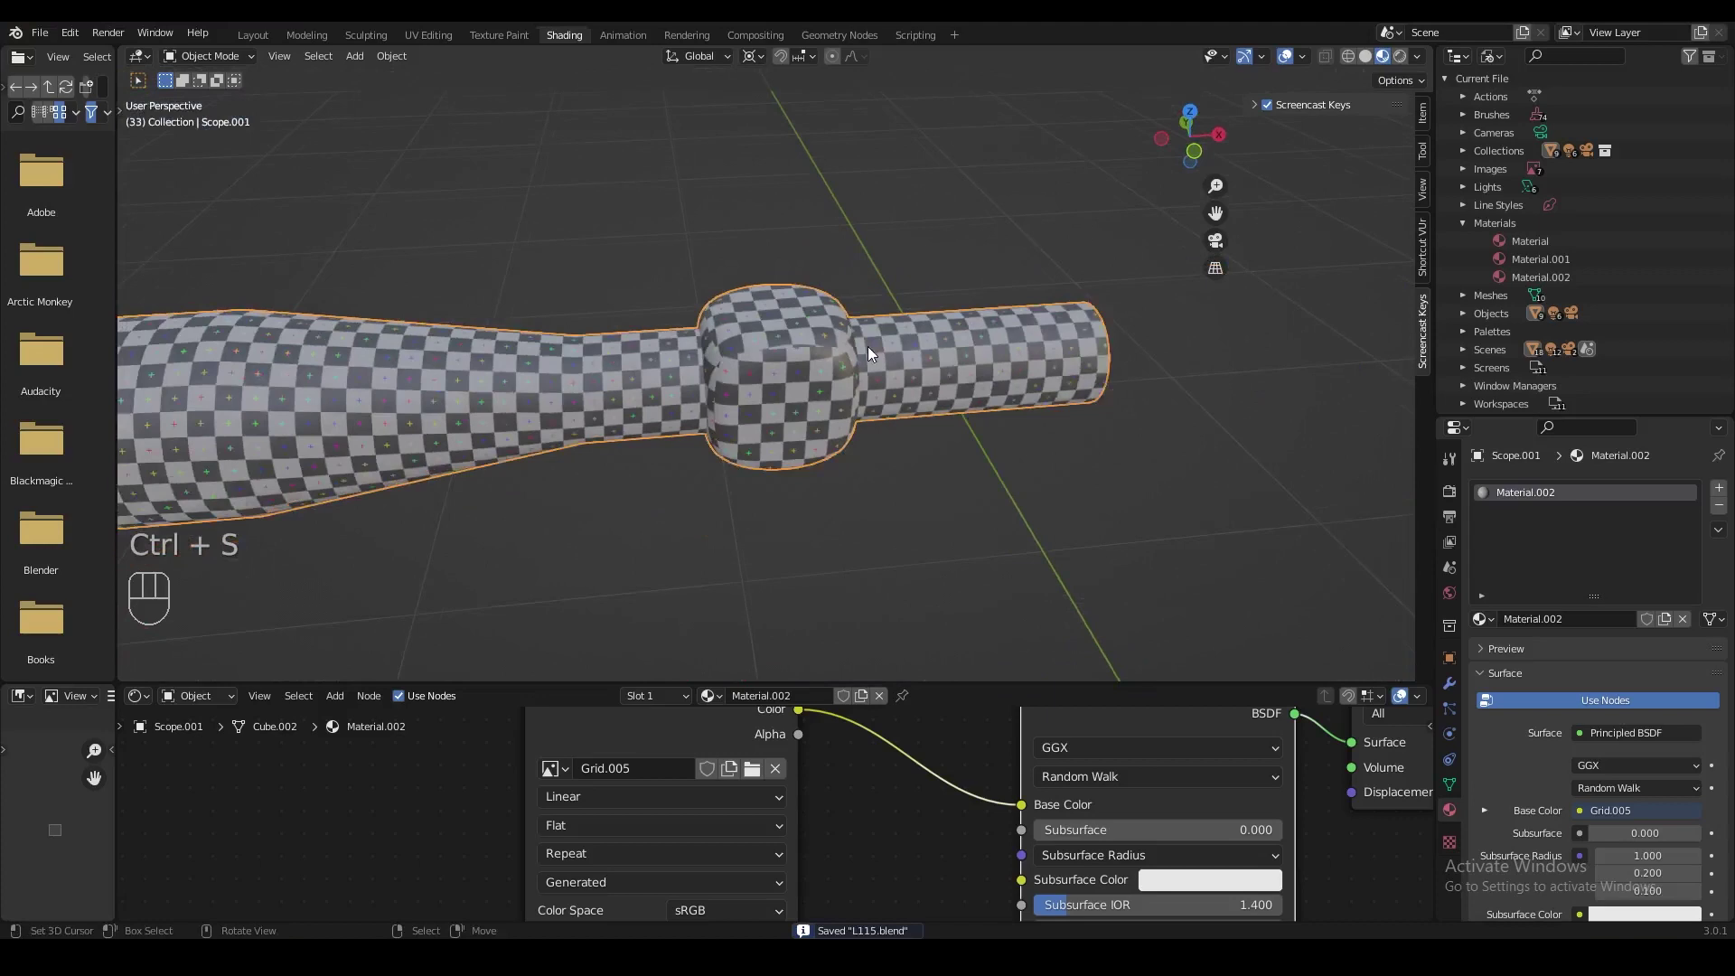
middle_click(891, 358)
Bring the mount and turret parts into view and enter Edit Mode with all their geometry selected.
key(a)
middle_click(794, 373)
key(ctrl+s)
drag(787, 391, 816, 402)
middle_click(731, 353)
middle_click(784, 443)
key(Tab)
key(a)
key(l)
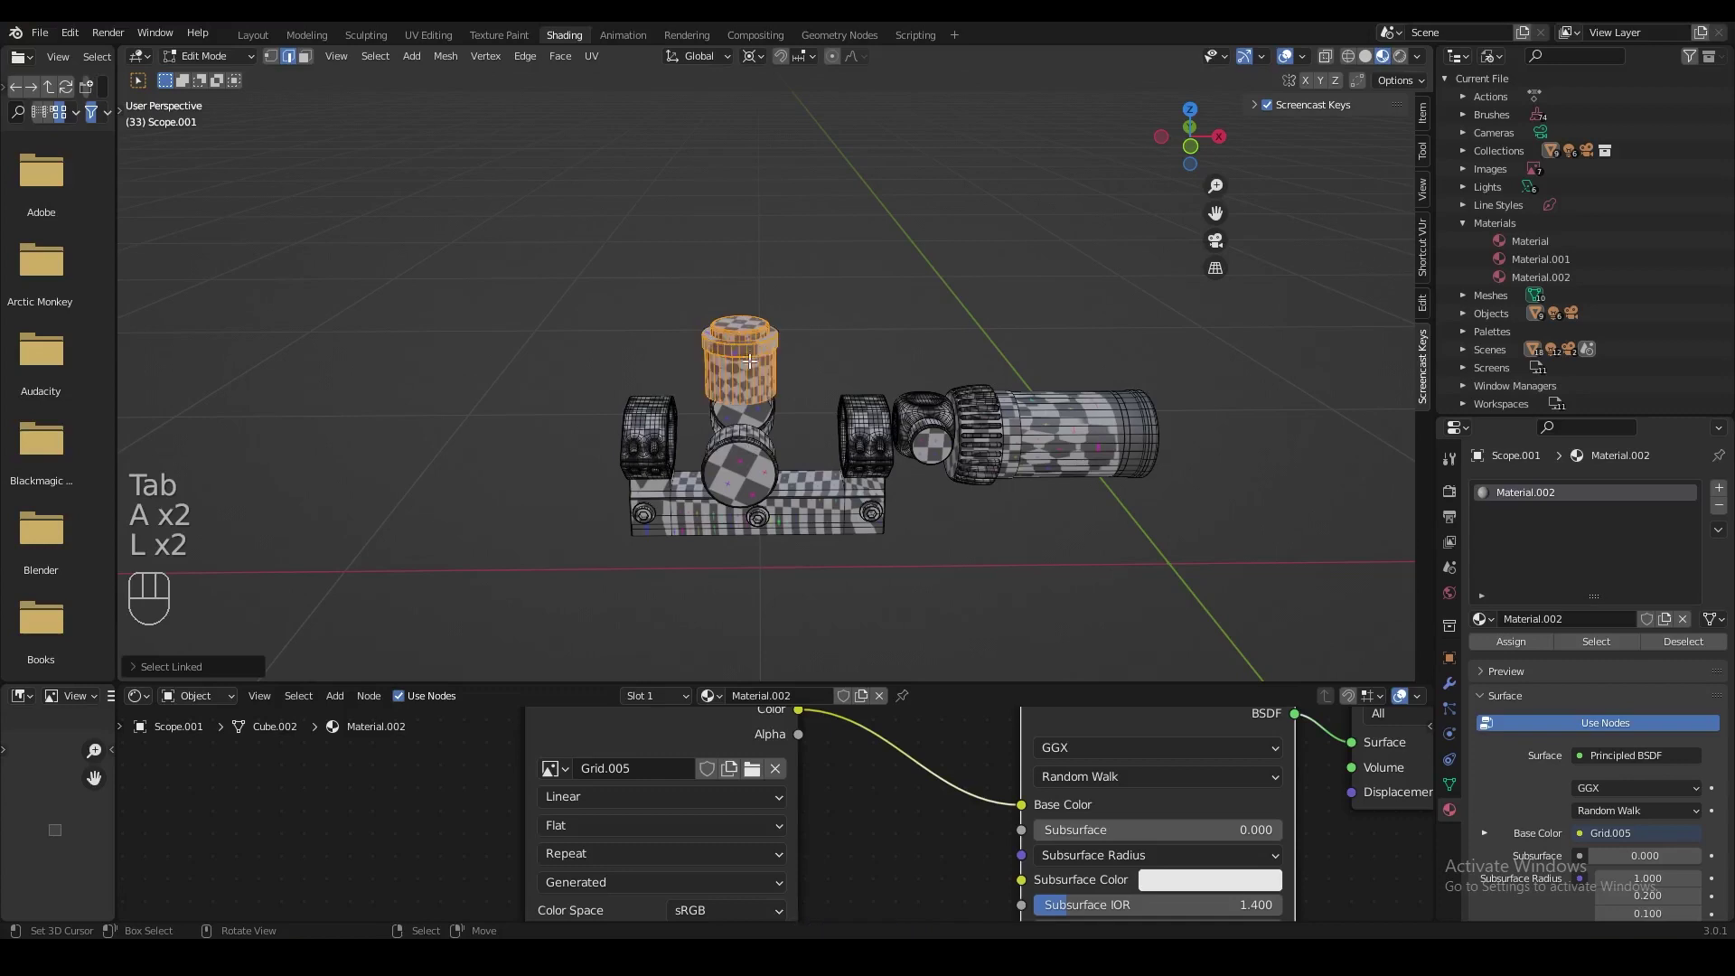
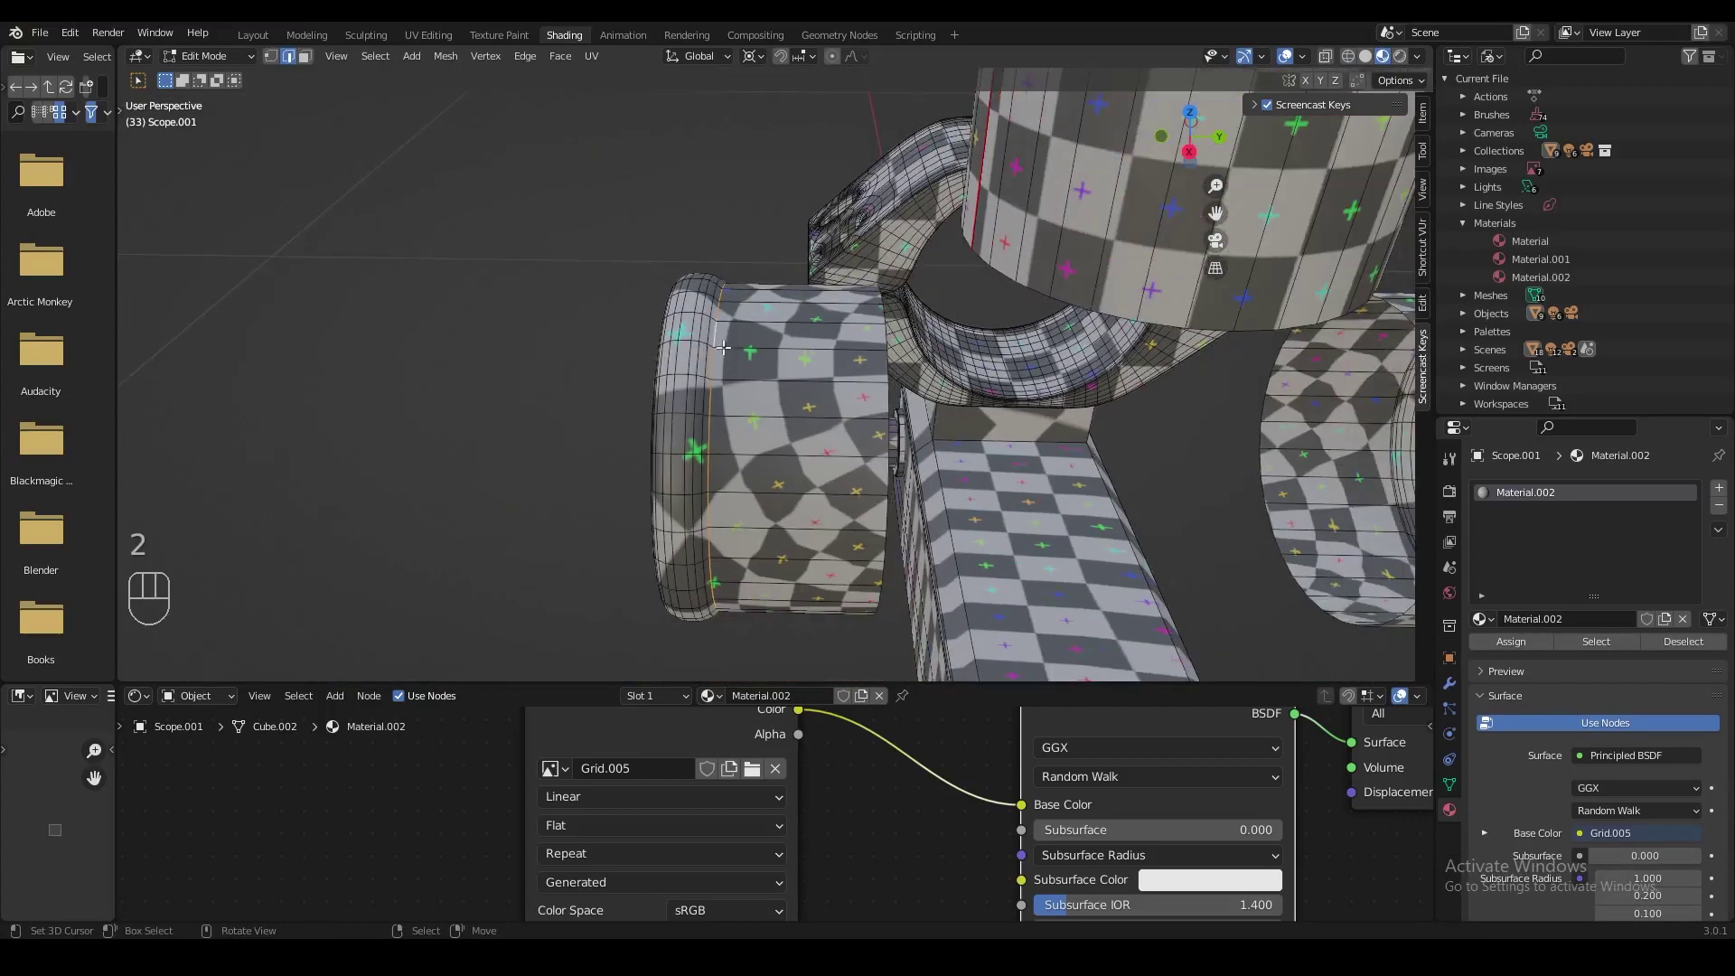
Mark seams and unwrap the barrel's front end via the UV menu, then turn off X-ray to check the grid.
key(u)
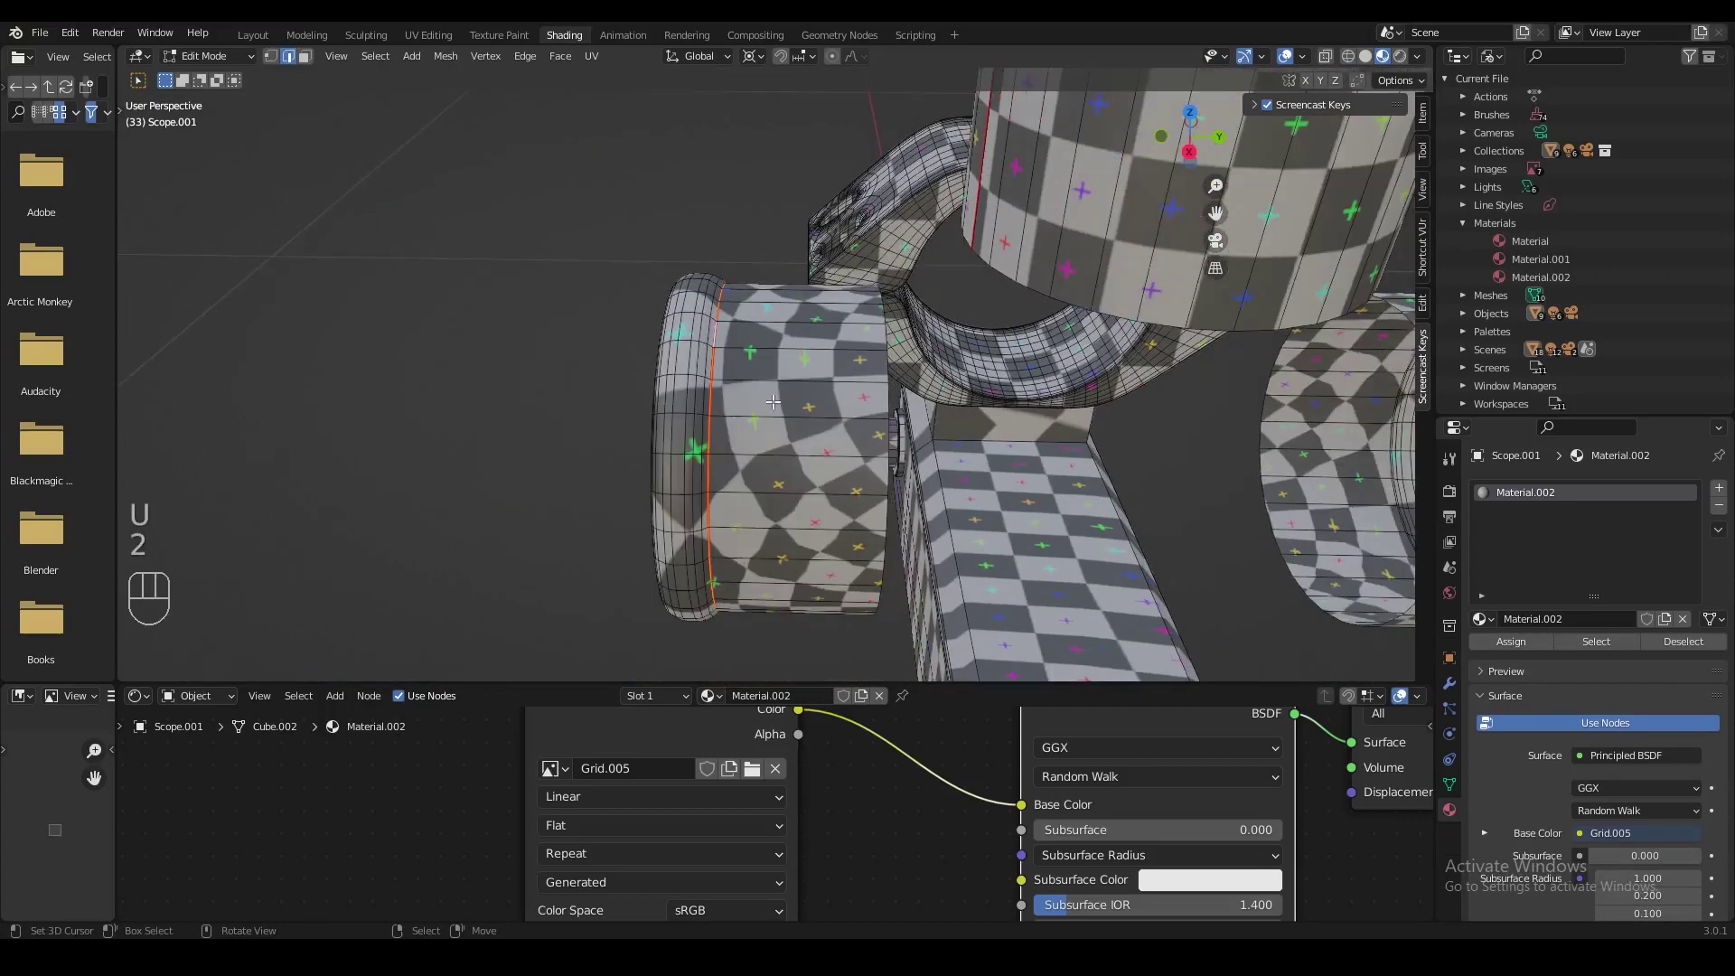
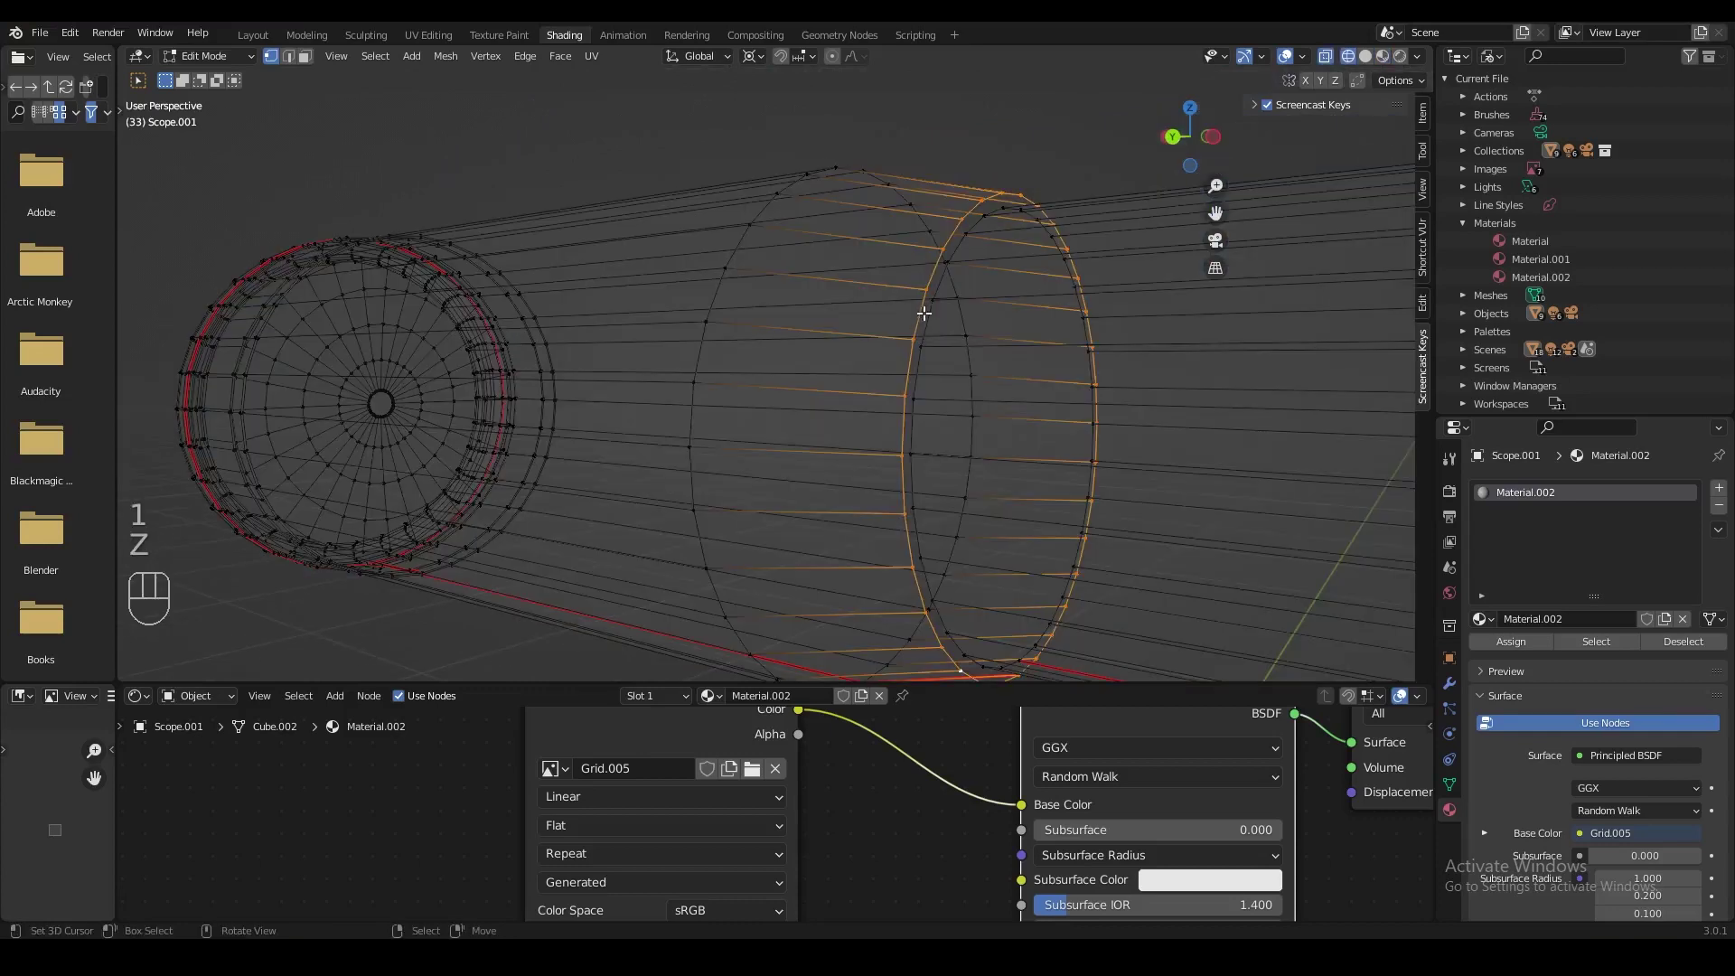
key(z)
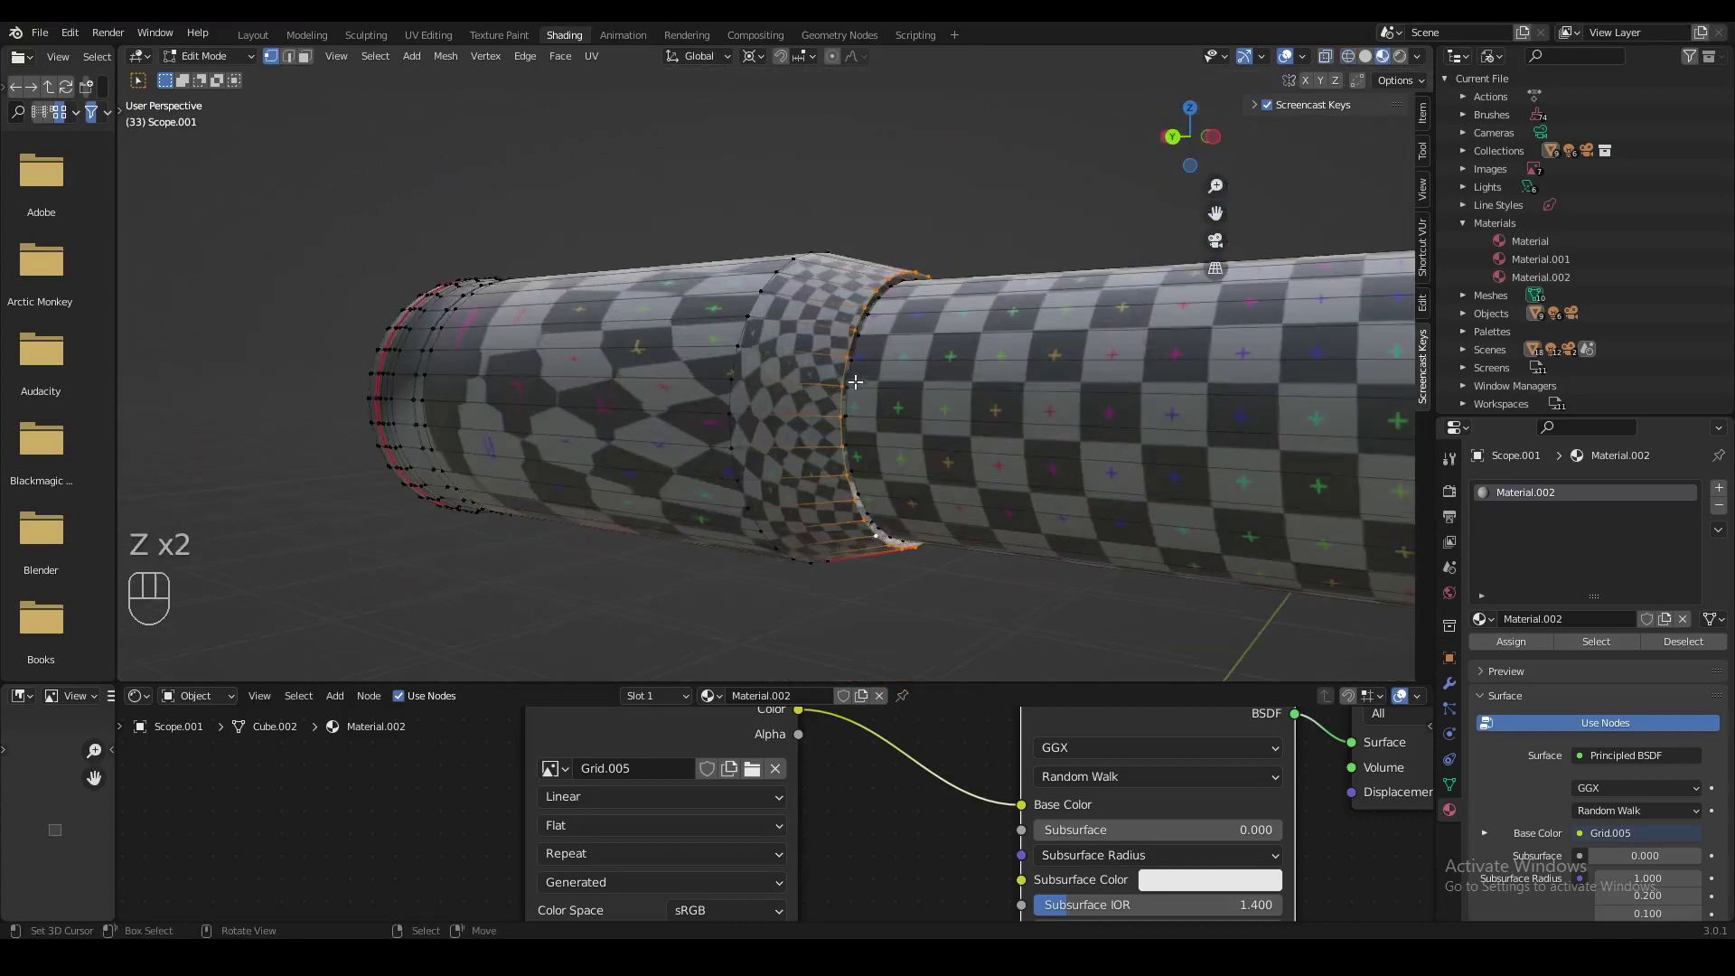